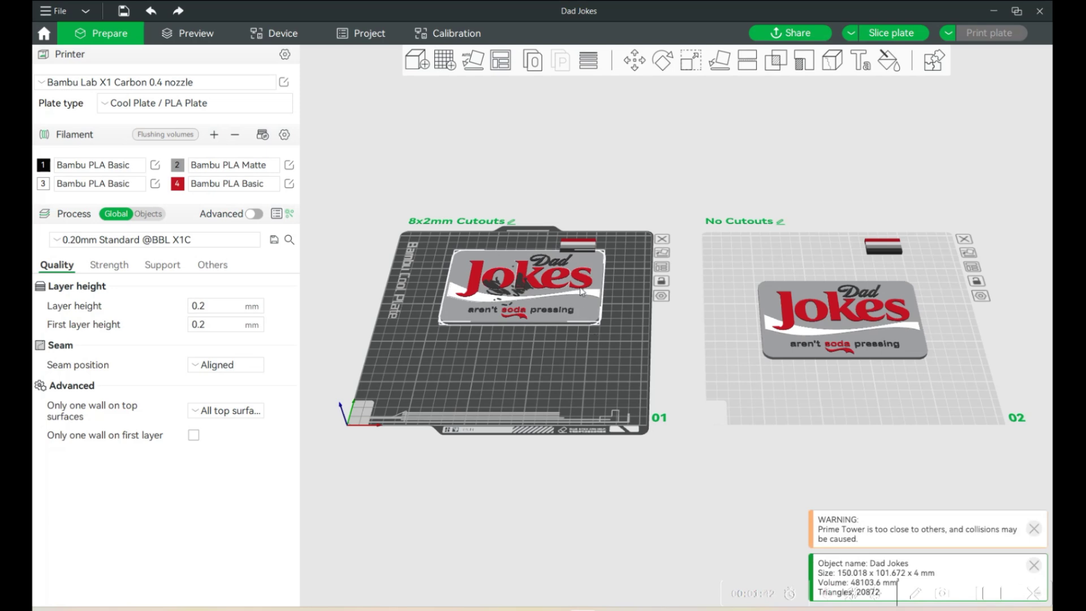
# Step: Isolate the Dad Jokes sign and enter colour painting mode on it
pyautogui.doubleClick(884, 68)
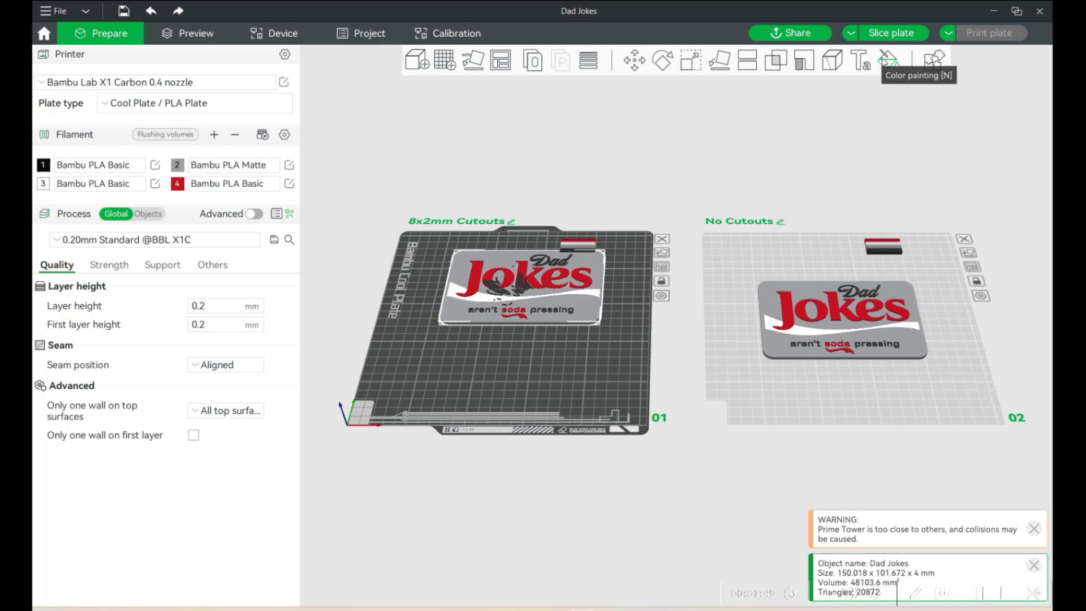
pyautogui.rightClick(891, 66)
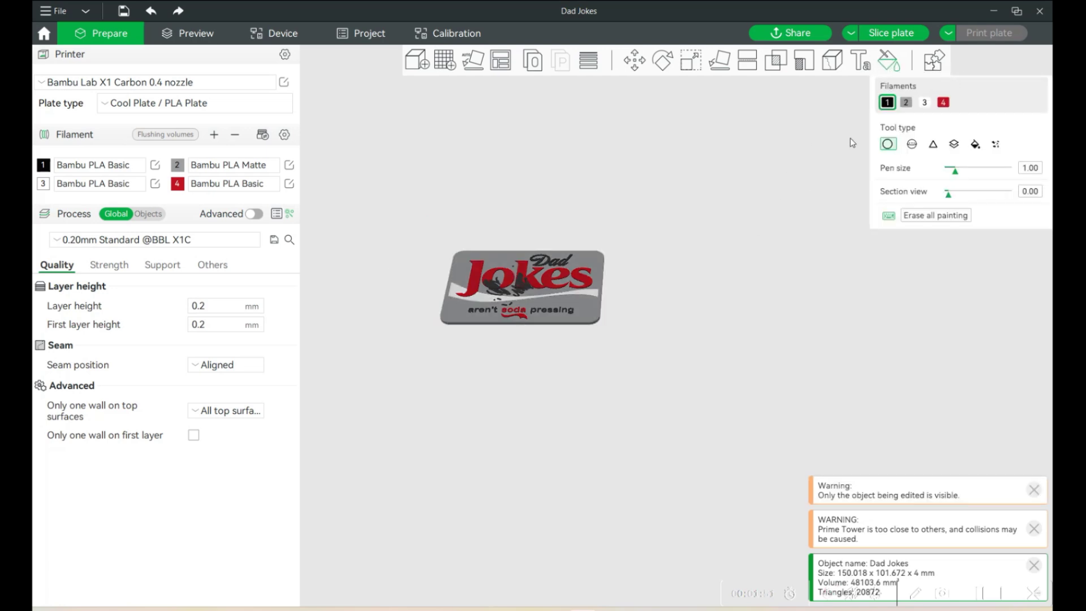
# Step: Show the XPPEN tablet driver's key mapping panel over the painting view
pyautogui.rightClick(920, 221)
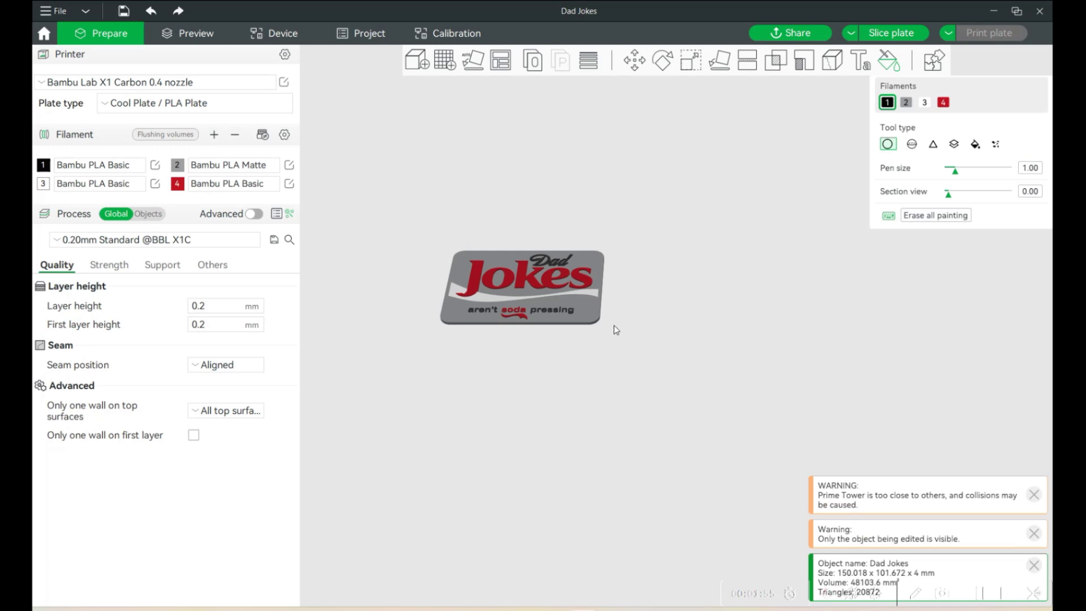
pyautogui.press('ctrl+-')
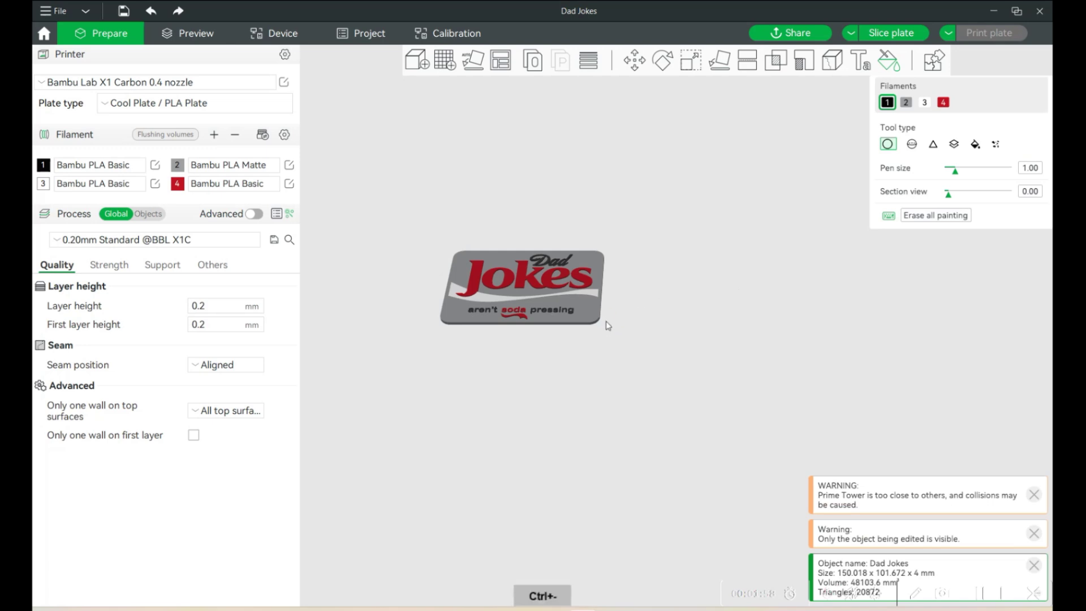
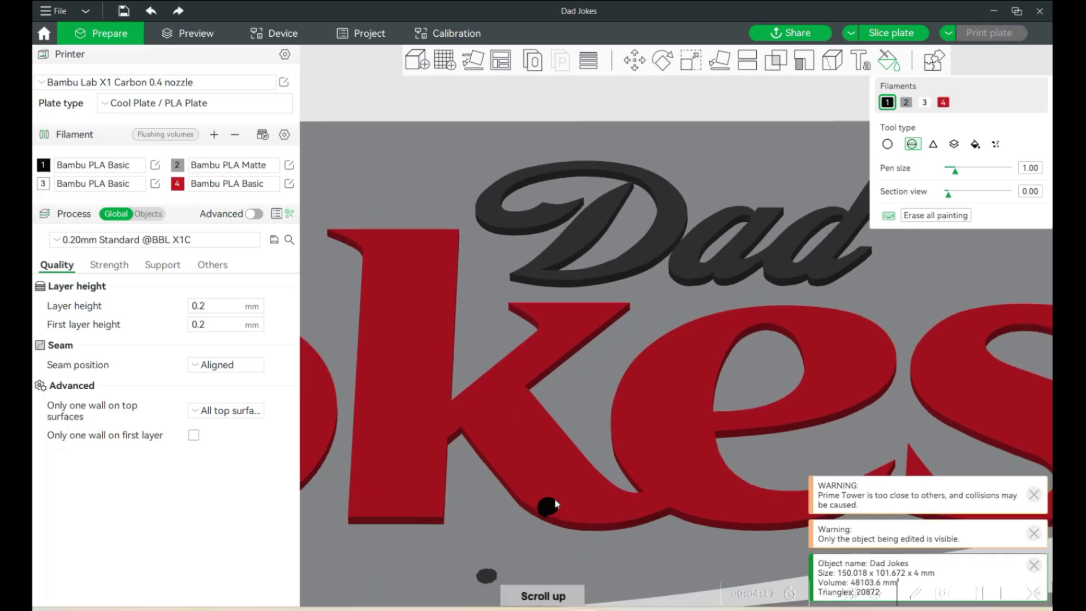
pyautogui.press('ctrl+y')
pyautogui.press('space')
pyautogui.press('ctrl+y')
pyautogui.press('ctrl+z')
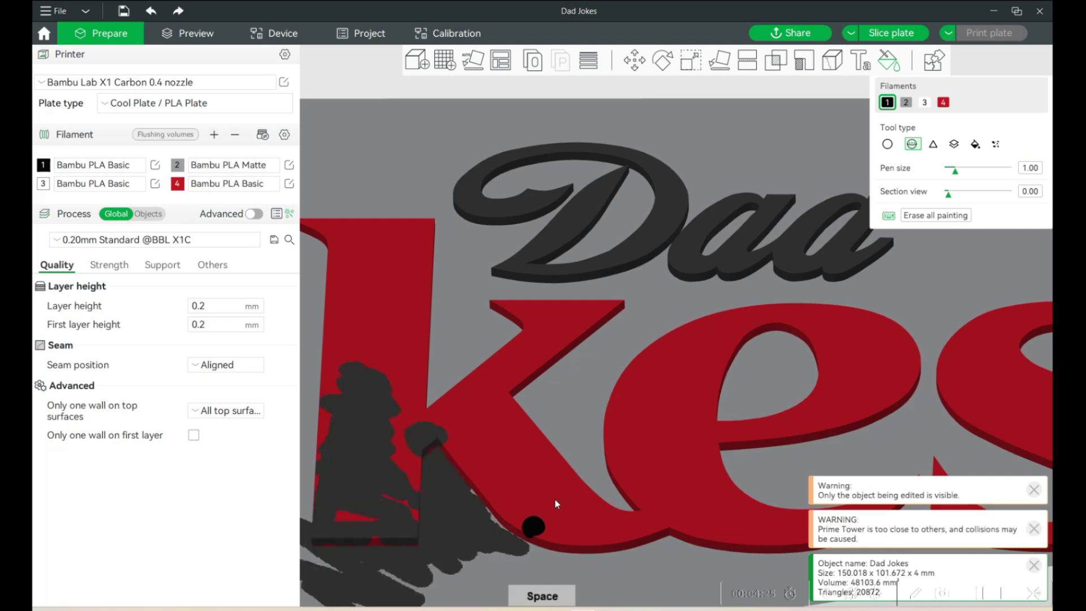
pyautogui.press('ctrl+y')
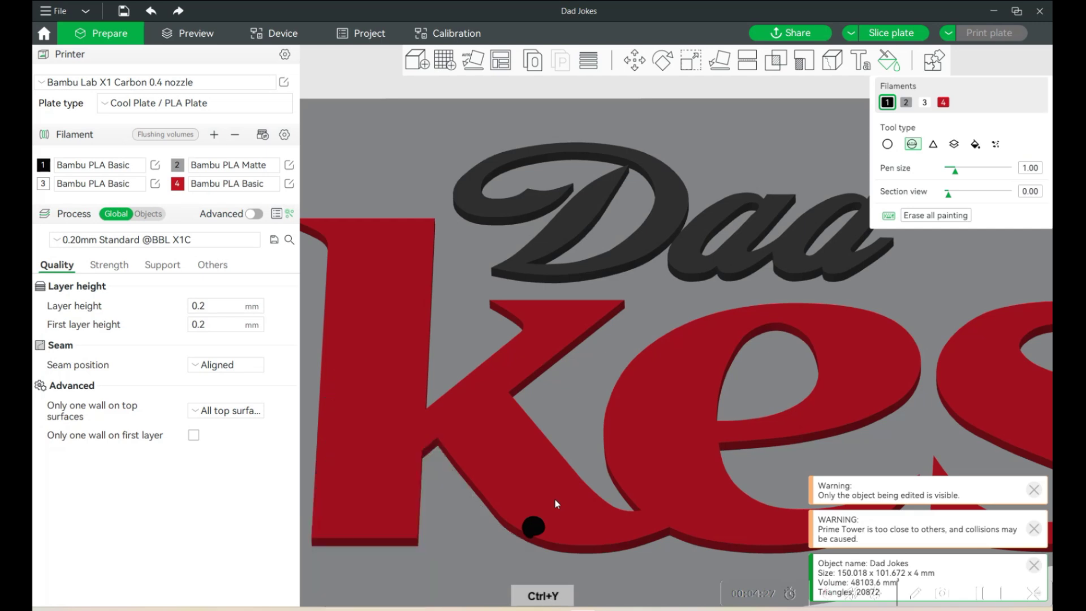
pyautogui.press('space')
pyautogui.press('ctrl+z')
pyautogui.press('ctrl+y')
pyautogui.press('ctrl+y')
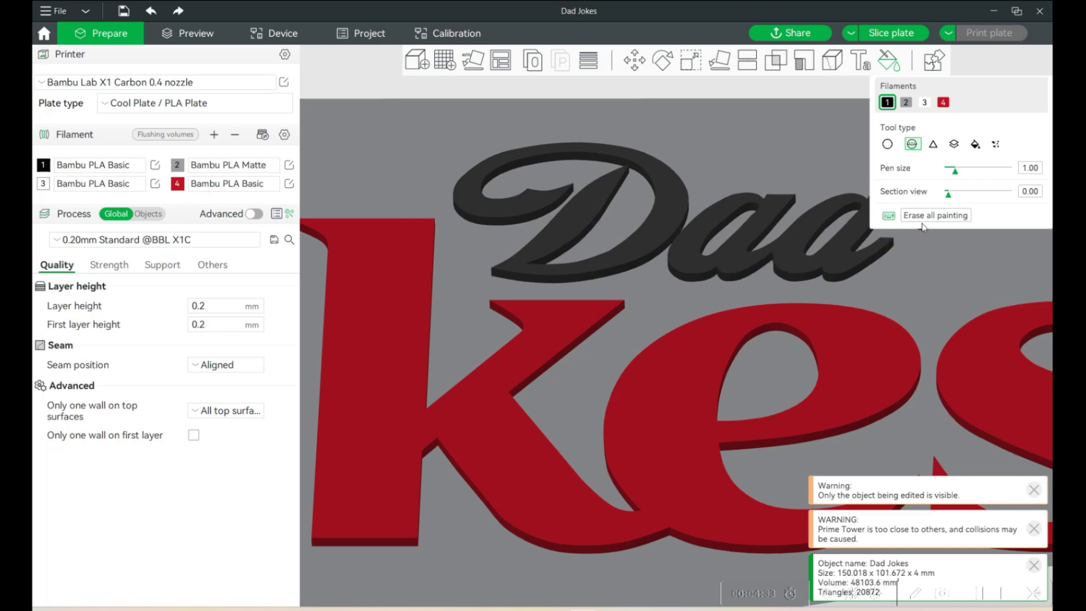
pyautogui.scroll(3)
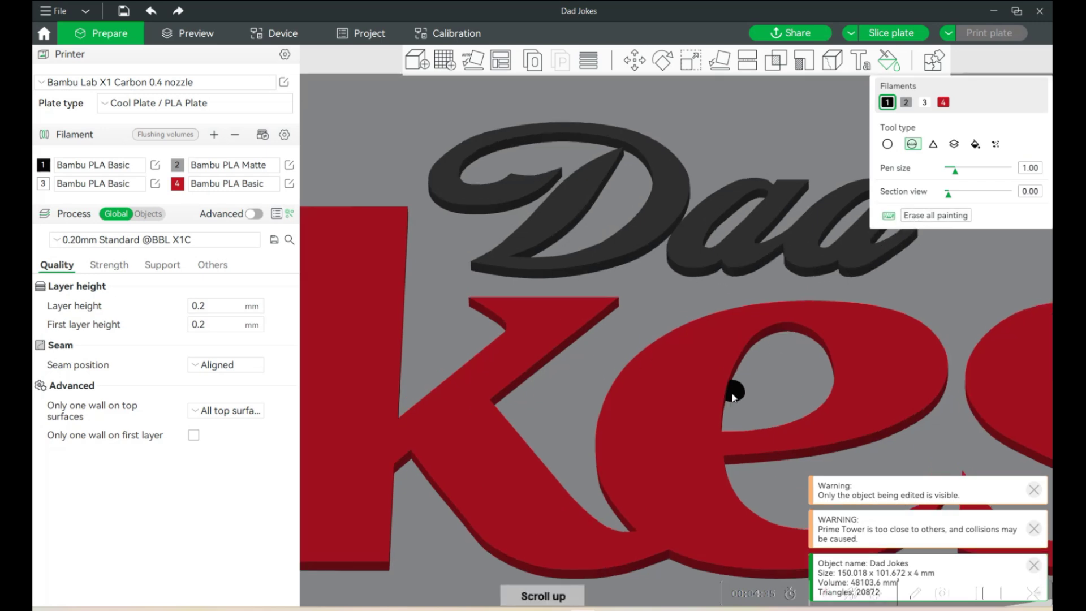
pyautogui.scroll(-3)
pyautogui.scroll(3)
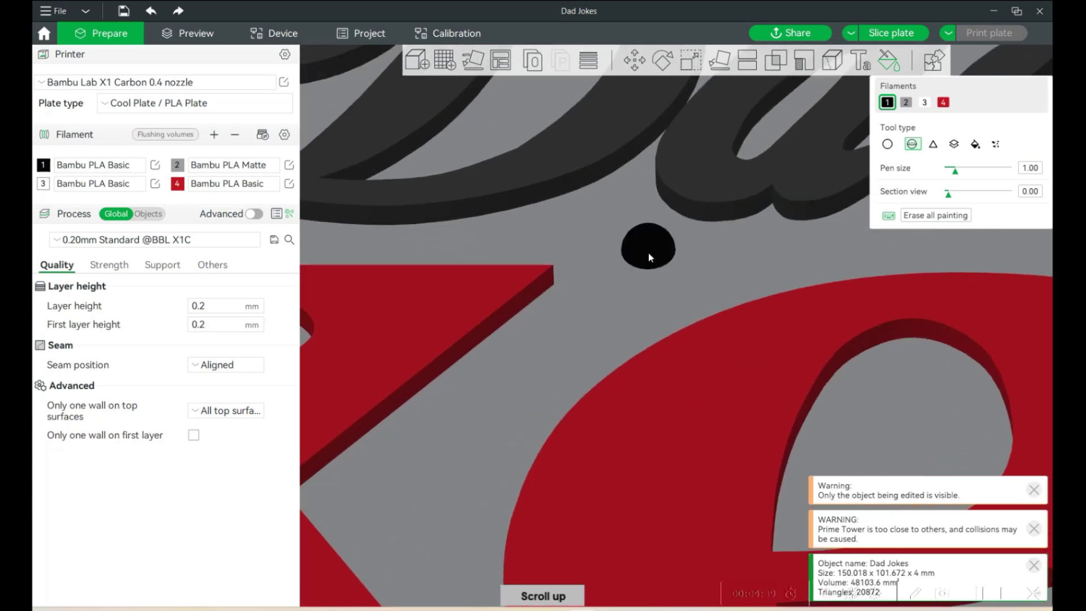
# Step: Adjust pen size to 0.10 and undo the red and grey test strokes on the Dad lettering
pyautogui.scroll(3)
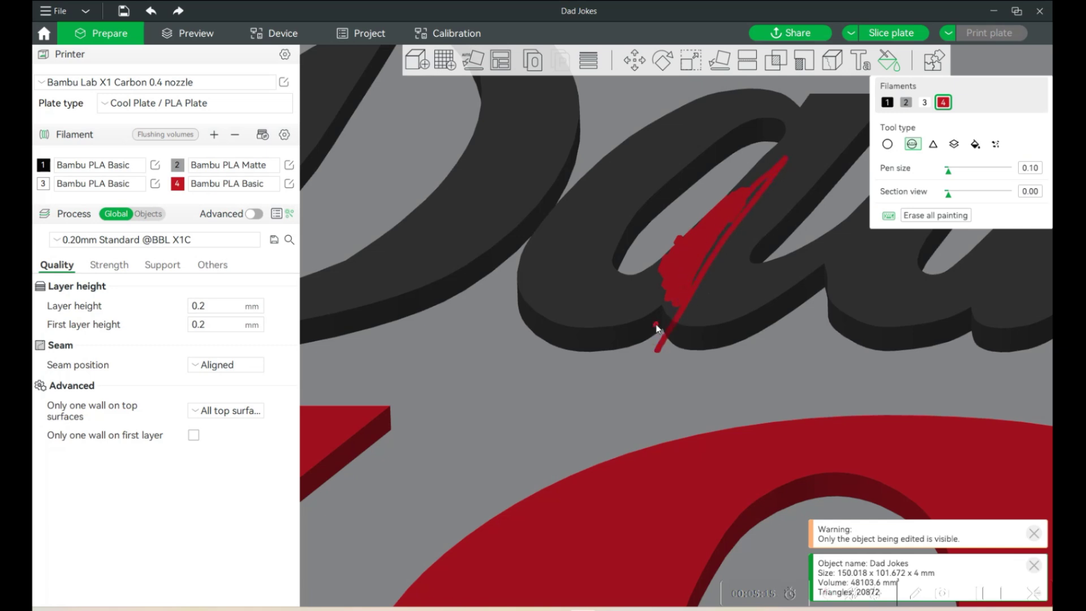
pyautogui.press('ctrl+z')
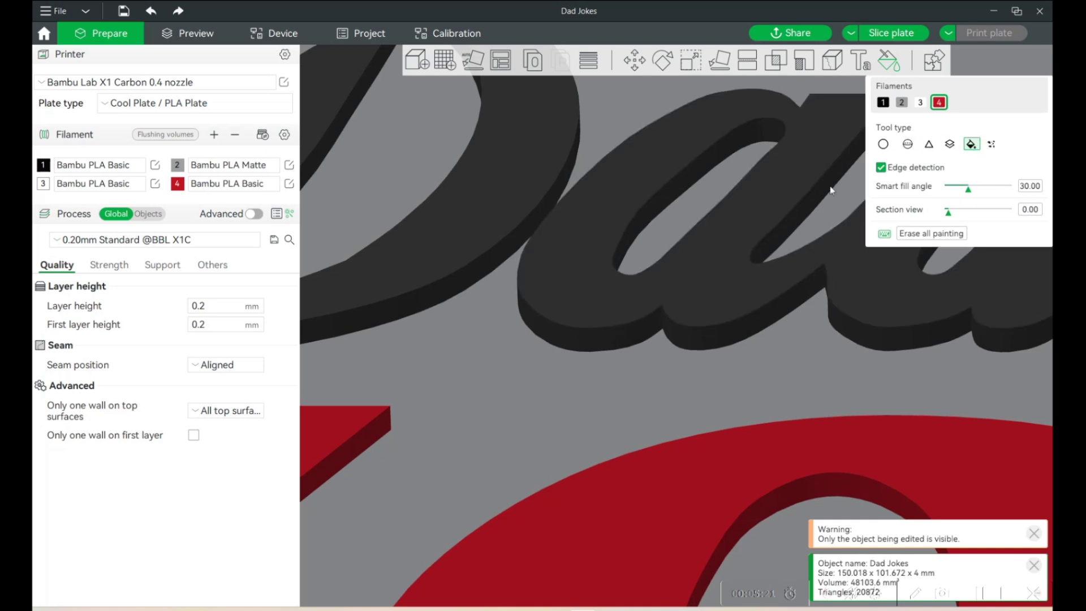
pyautogui.press('ctrl+z')
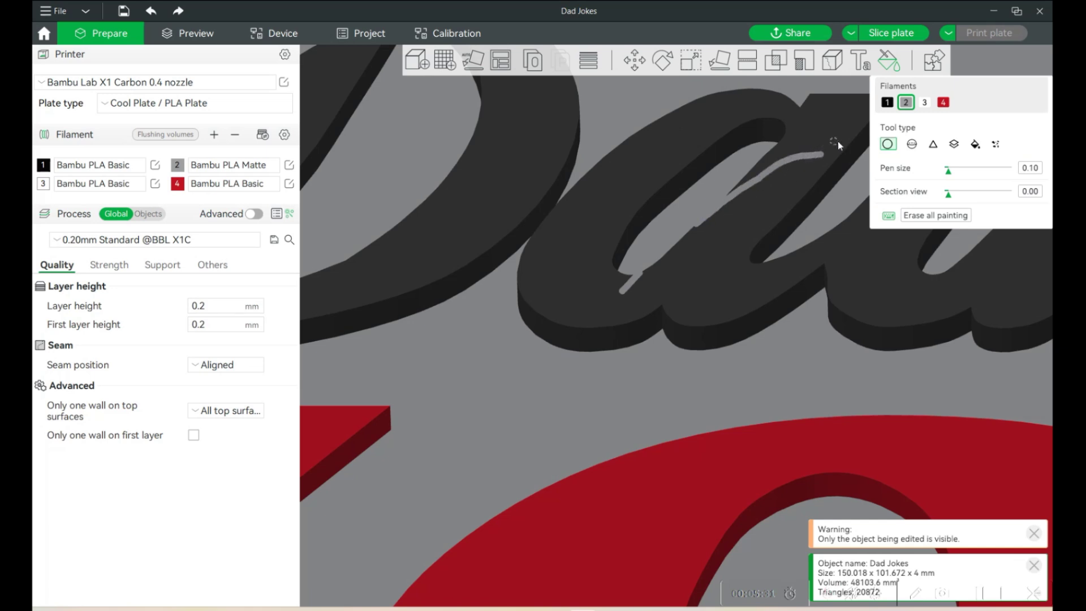
pyautogui.press('ctrl+z')
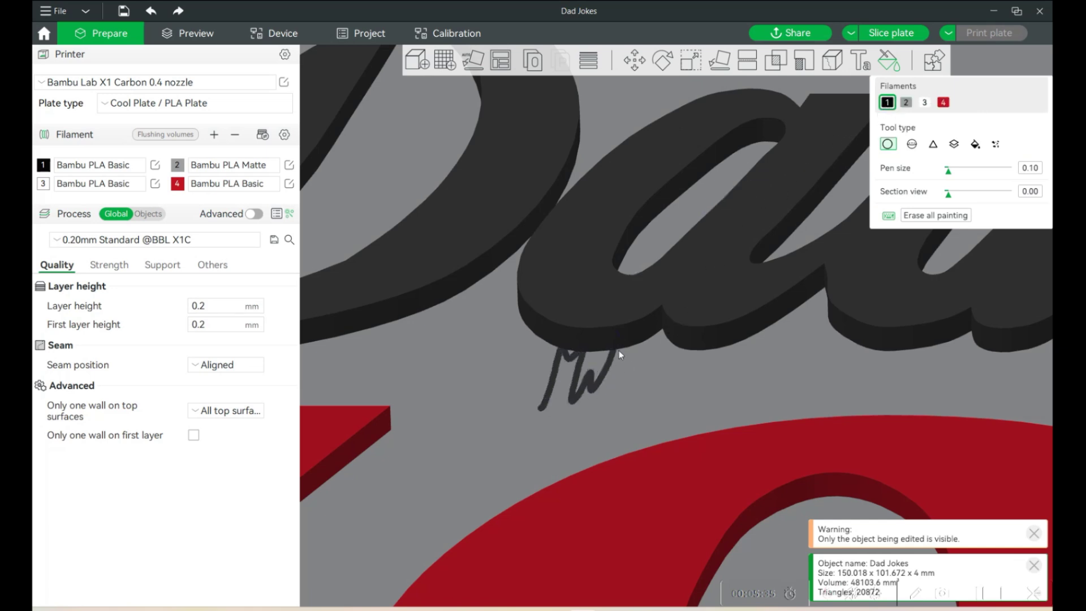
# Step: Undo the curly and vertical test strokes on the Paint canvas
pyautogui.press('ctrl+z')
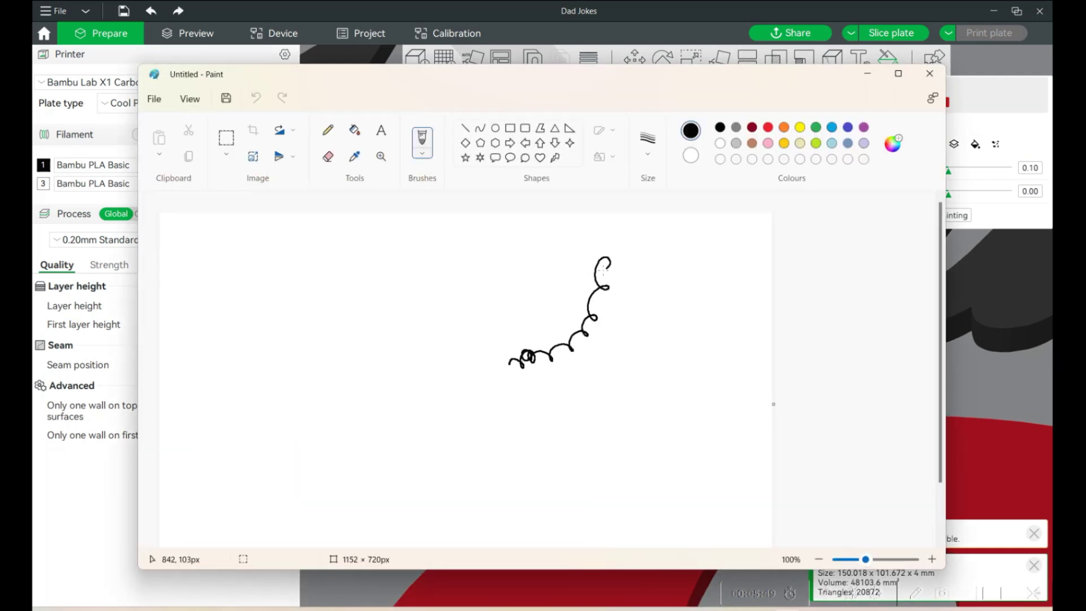
pyautogui.press('ctrl+z')
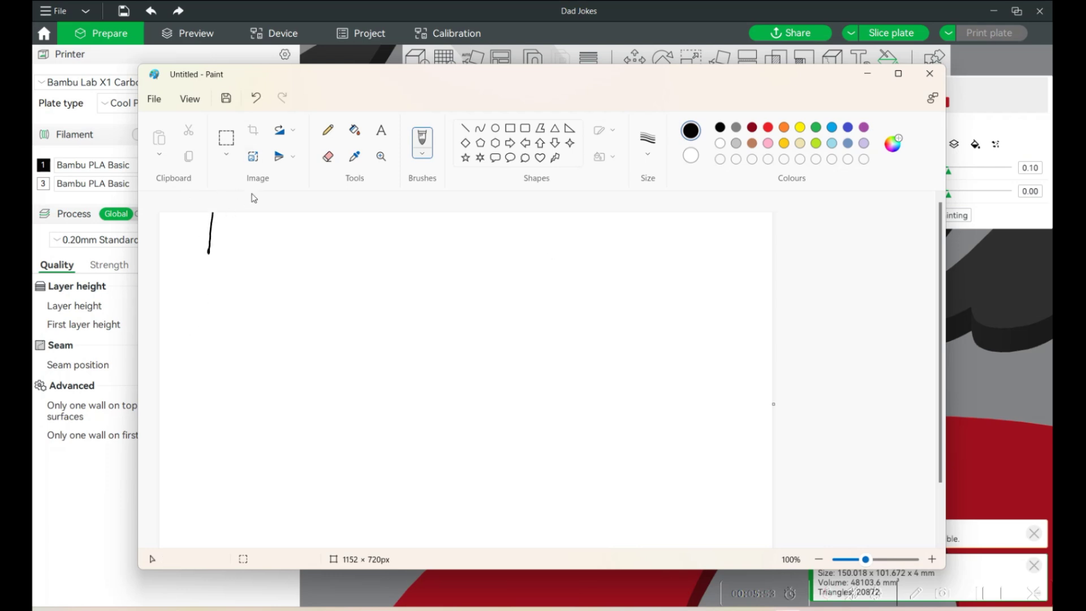
pyautogui.press('ctrl+z')
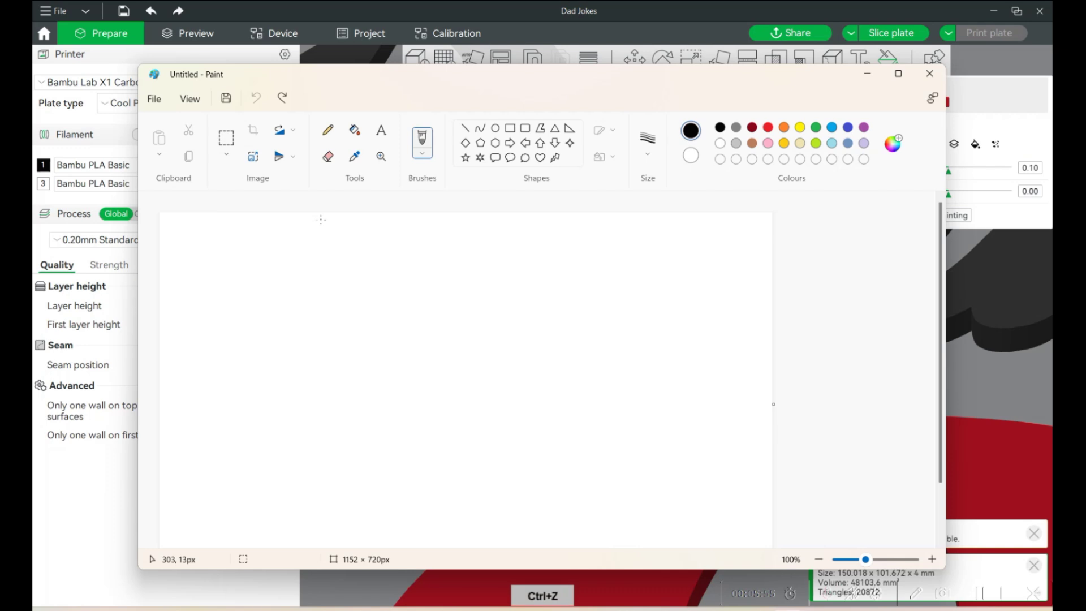
pyautogui.scroll(-3)
pyautogui.scroll(3)
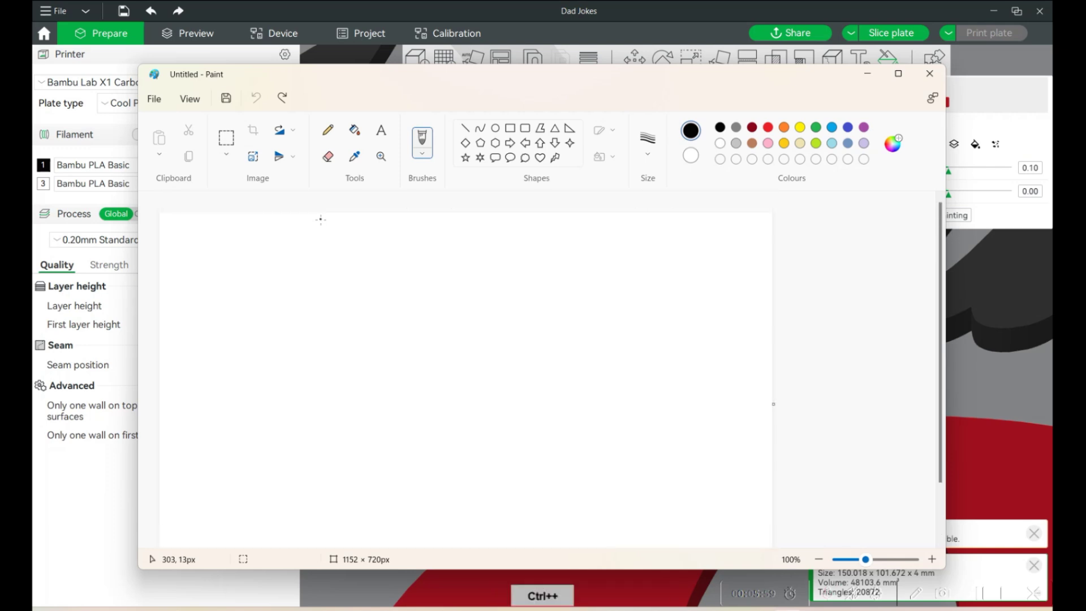
# Step: Change the canvas zoom and undo the handwritten test writing, leaving a single S stroke
pyautogui.press('ctrl+-')
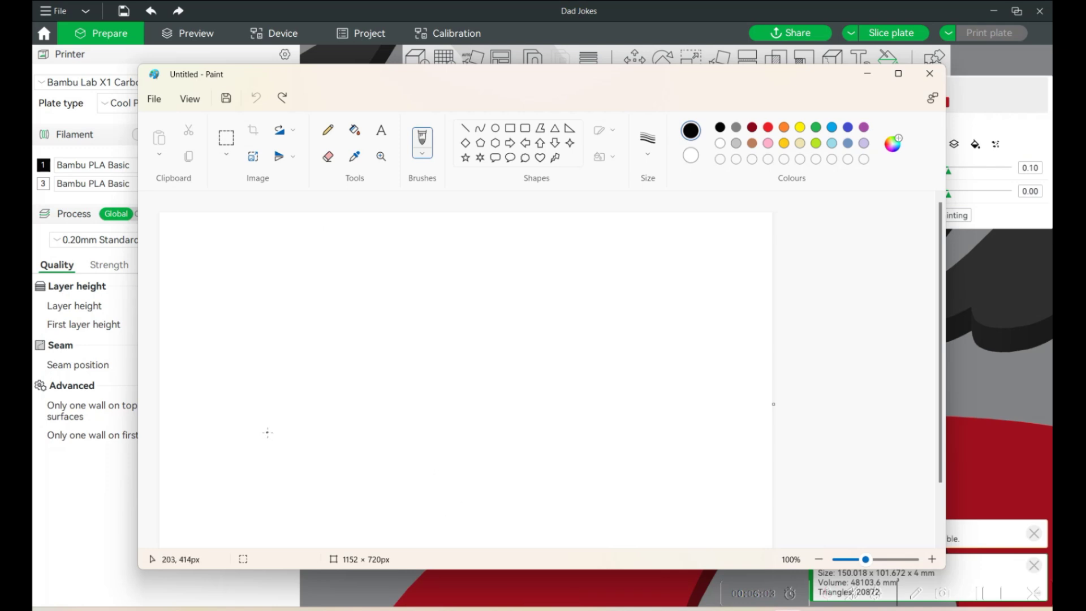
pyautogui.press('ctrl+-')
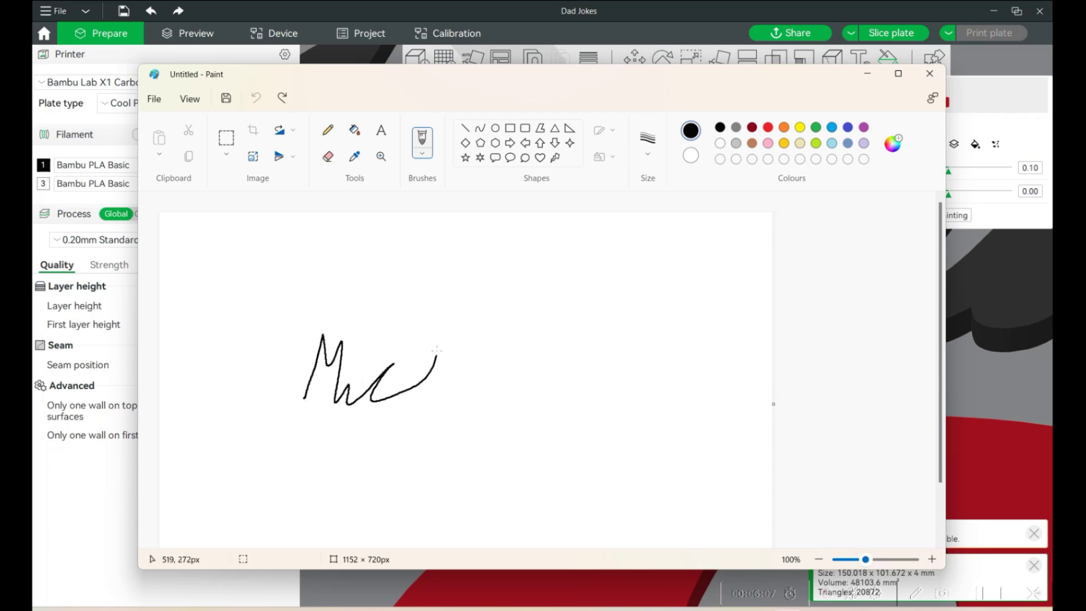
pyautogui.press('ctrl+z')
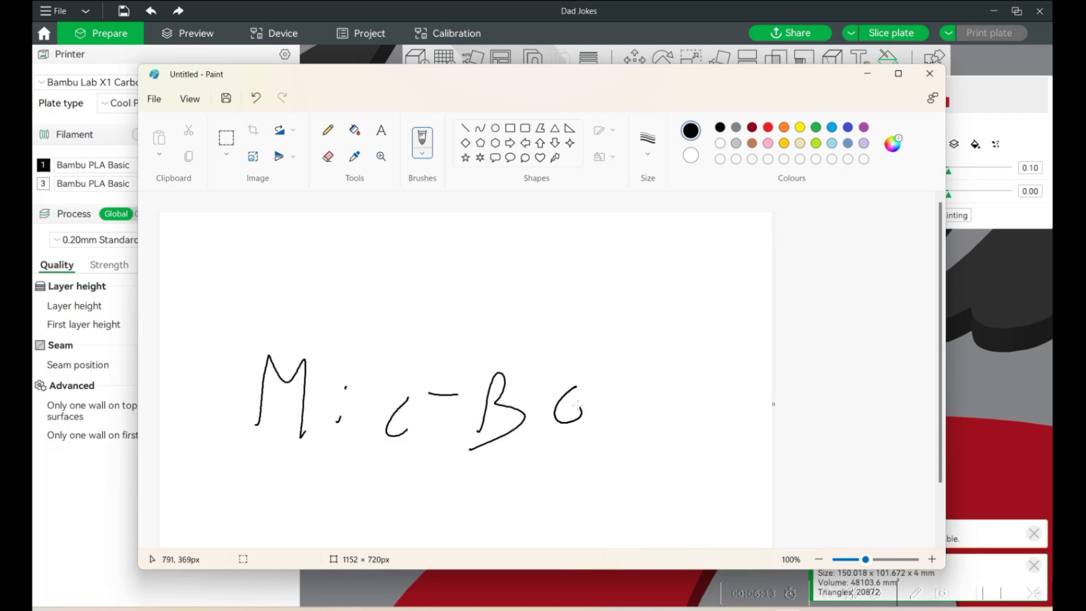
pyautogui.press('ctrl+z')
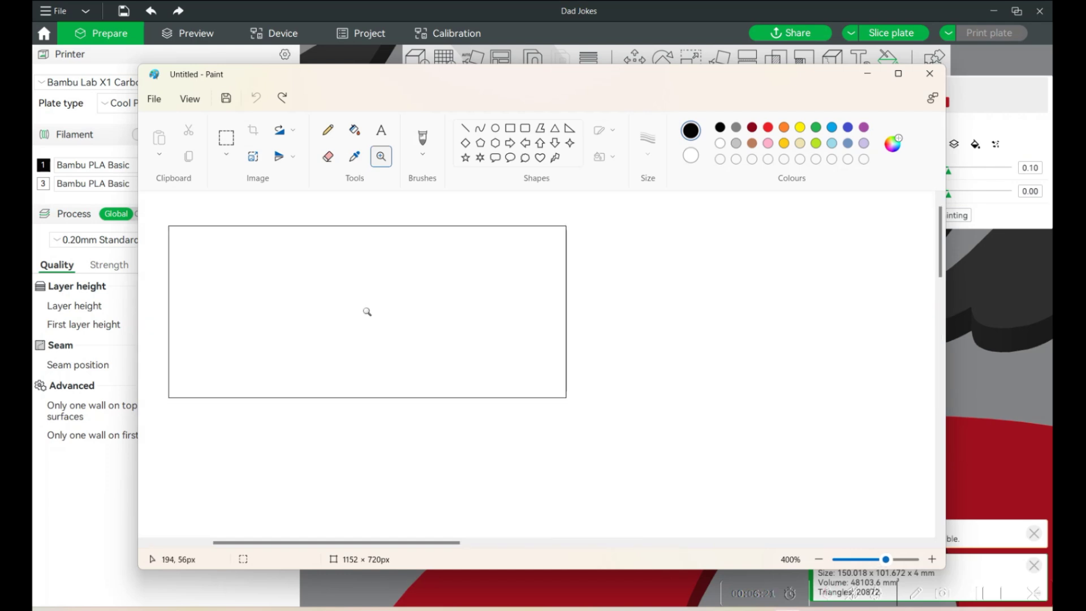
pyautogui.press('ctrl+z')
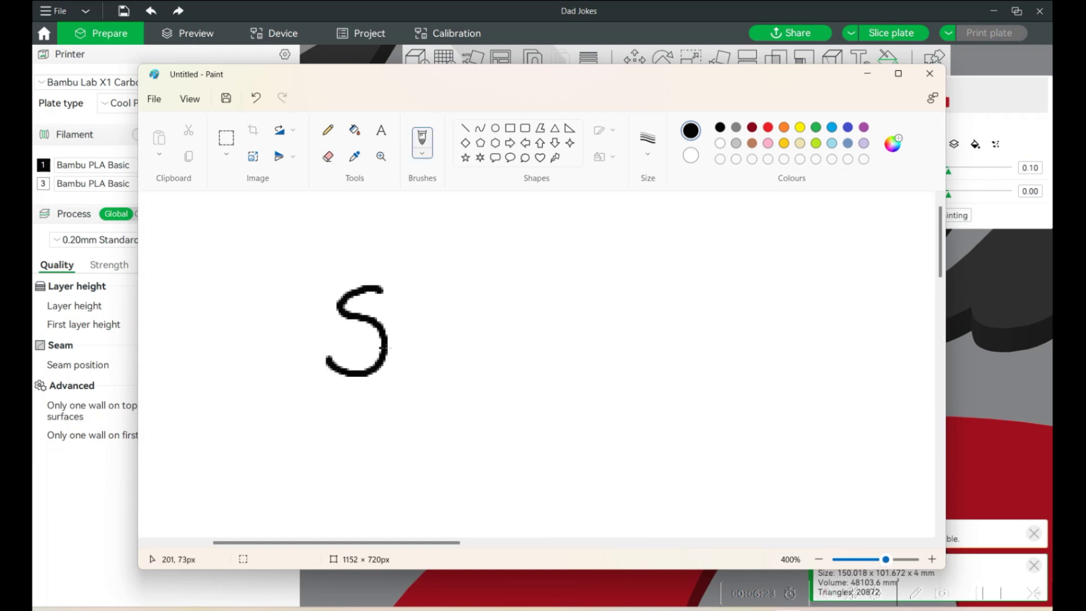